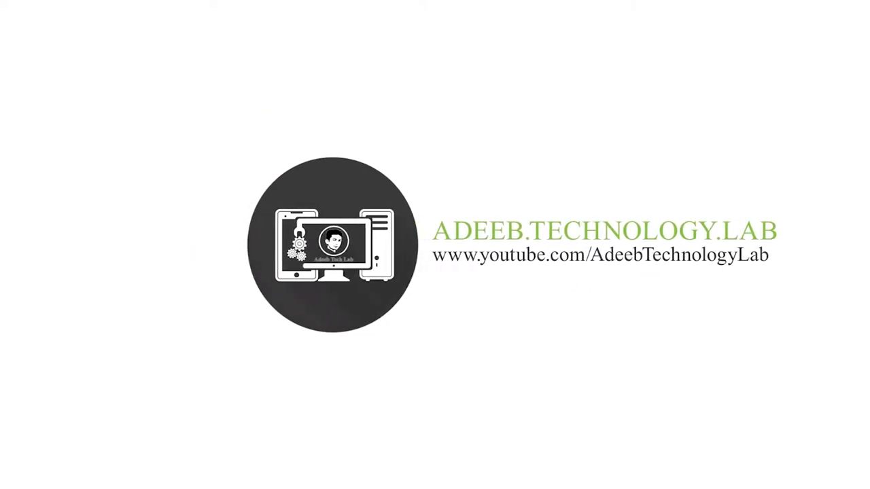
Open the facebook cover photo psd template (7) folder from its right-click menu.
{"action": "left_click", "coordinate": [304, 164]}
{"action": "right_click", "coordinate": [300, 164]}
{"action": "left_click", "coordinate": [325, 193]}
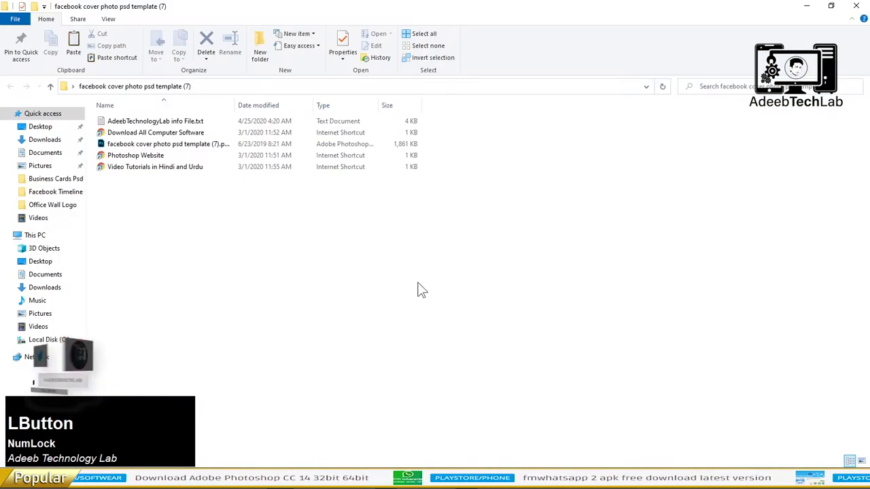
Select the cover photo PSD file and bring up its right-click options to open it in Photoshop.
{"action": "scroll", "scroll_direction": "up", "scroll_amount": 3}
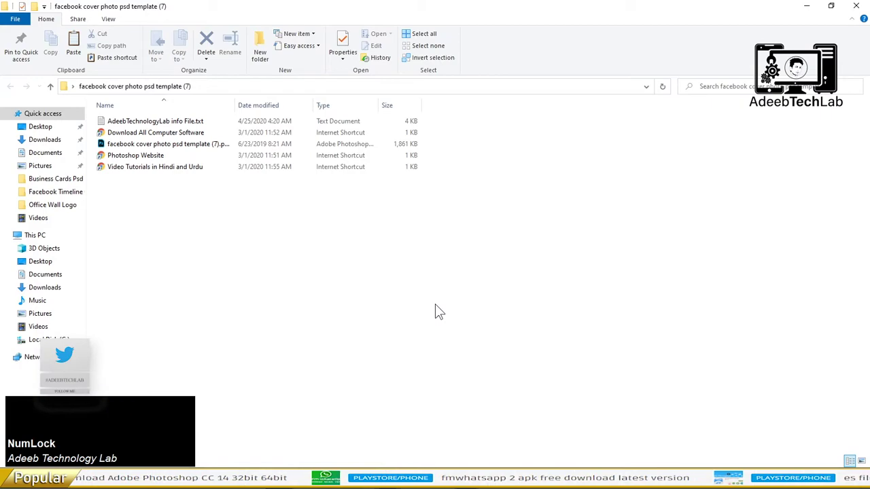
{"action": "scroll", "scroll_direction": "up", "scroll_amount": 3}
{"action": "scroll", "scroll_direction": "up", "scroll_amount": 3}
{"action": "left_click", "coordinate": [478, 155]}
{"action": "right_click", "coordinate": [479, 155]}
Dismiss the Missing Fonts prompt with Don't Resolve and zoom toward the logo.
{"action": "left_click", "coordinate": [497, 164]}
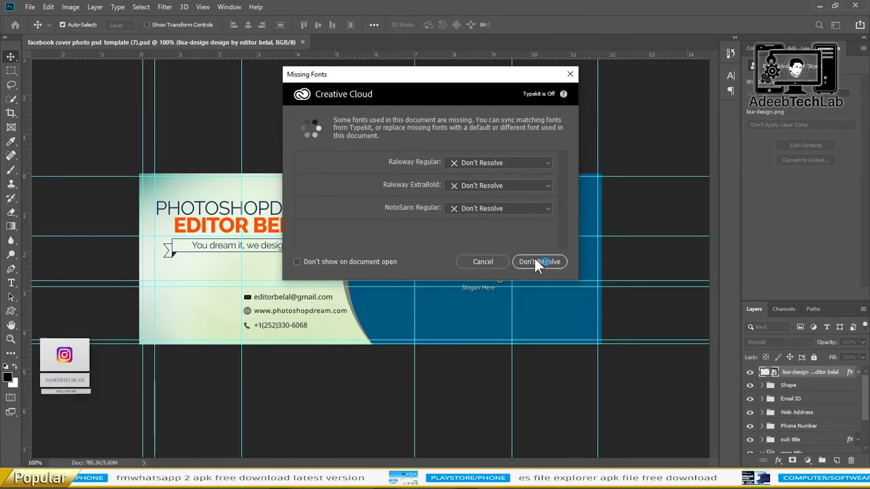
{"action": "left_click", "coordinate": [545, 271]}
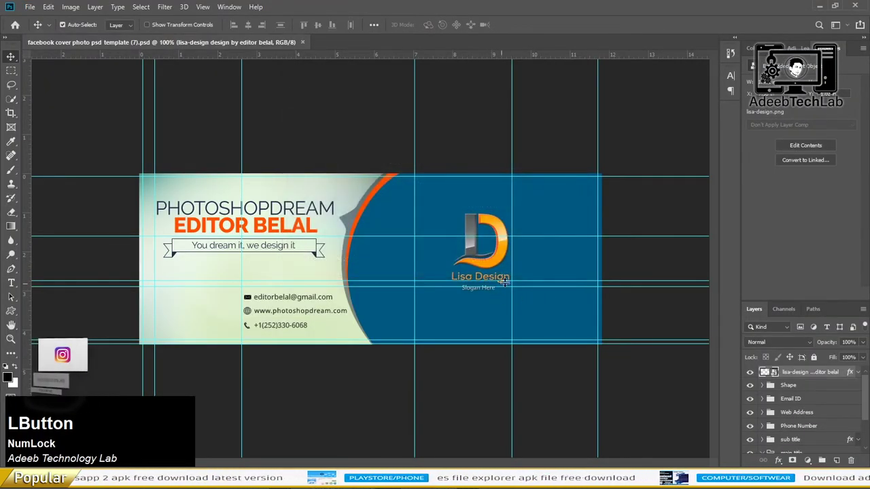
{"action": "scroll", "scroll_direction": "up", "scroll_amount": 3}
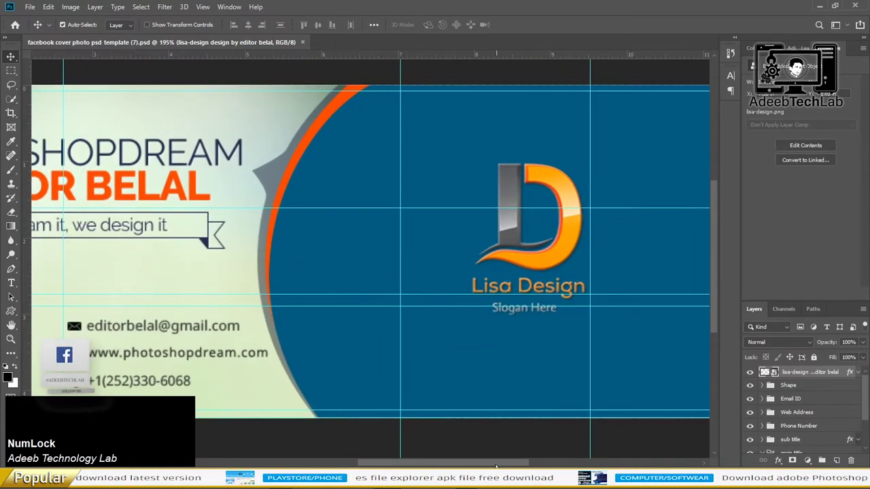
Delete the Lisa Design logo, undo it, and return to File Explorer.
{"action": "left_click", "coordinate": [769, 415]}
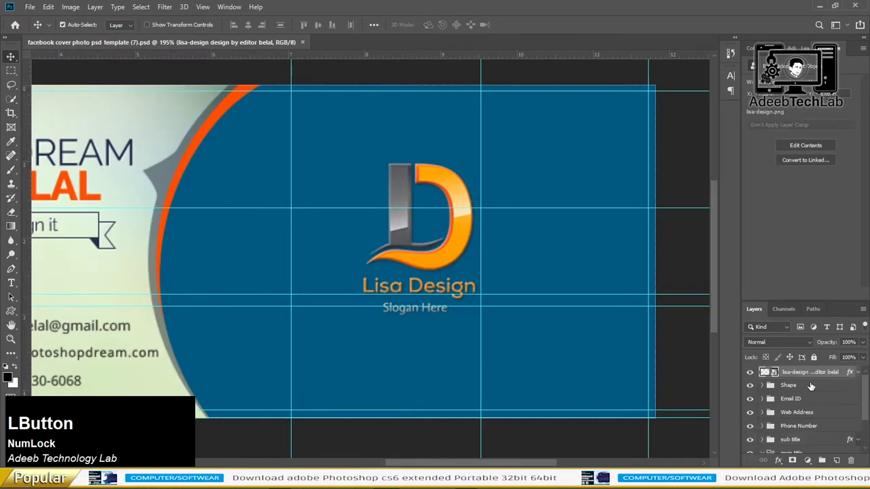
{"action": "key", "text": "Delete"}
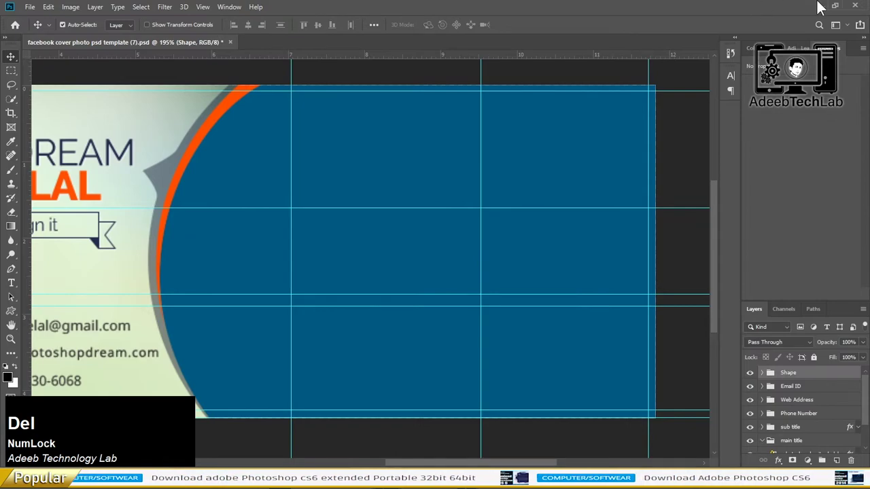
{"action": "key", "text": "ctrl+z"}
{"action": "left_click", "coordinate": [769, 415]}
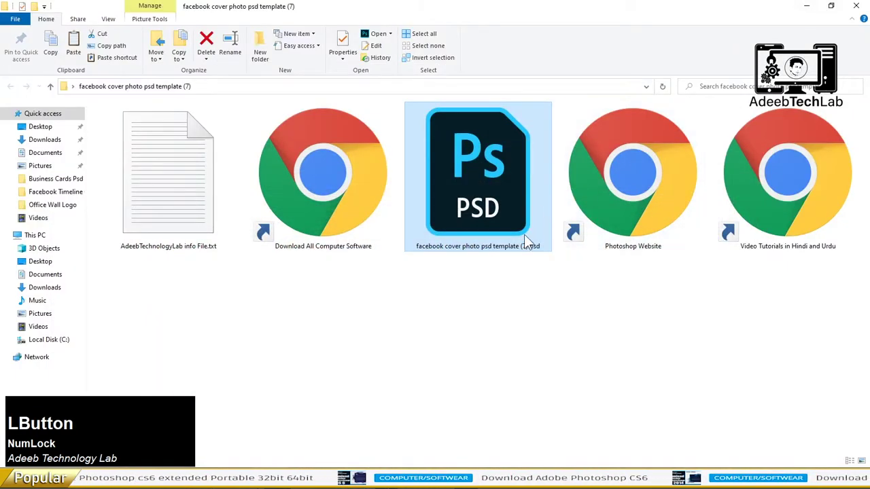
Go back to Quick access in File Explorer to reach the Downloads folder.
{"action": "key", "text": "super+e"}
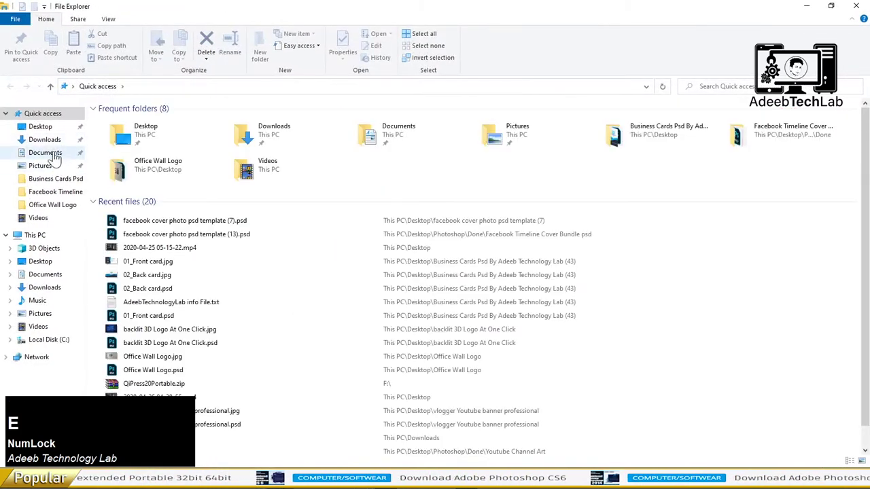
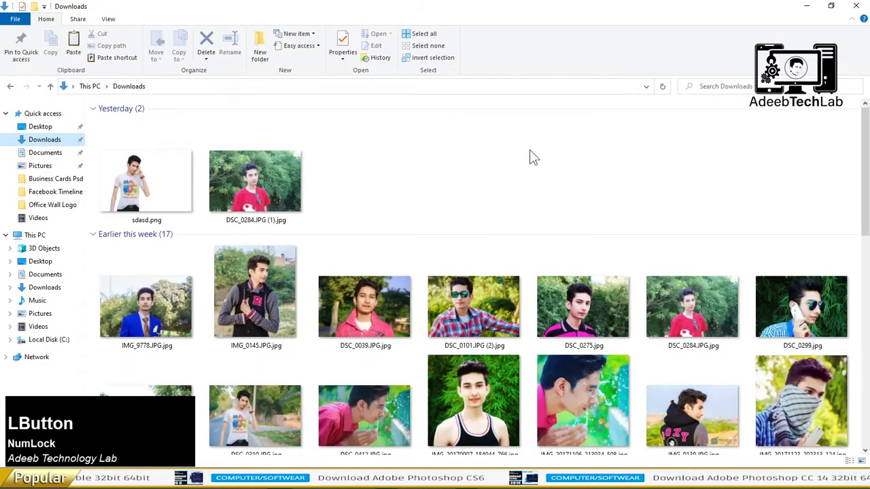
Bring the ATLab logo image into the Photoshop cover and clear a stray element.
{"action": "scroll", "scroll_direction": "down", "scroll_amount": 3}
{"action": "left_click", "coordinate": [620, 413]}
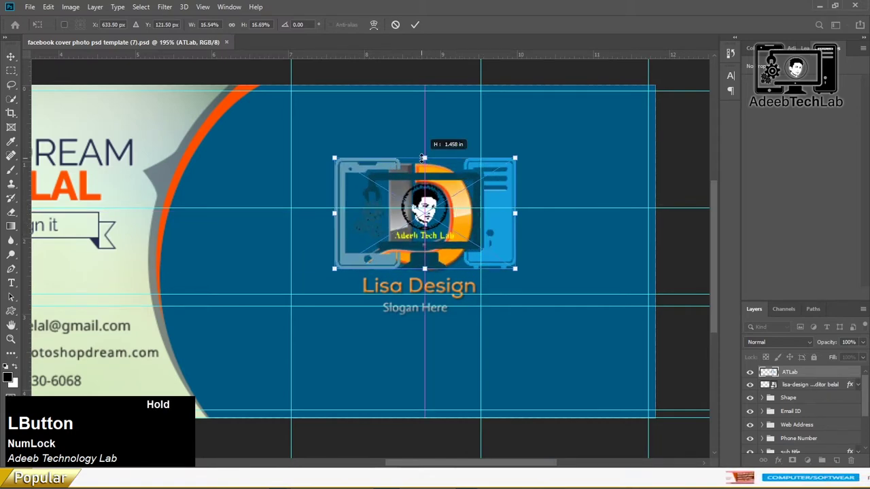
{"action": "key", "text": "Return"}
{"action": "scroll", "scroll_direction": "up", "scroll_amount": 3}
{"action": "scroll", "scroll_direction": "up", "scroll_amount": 3}
{"action": "scroll", "scroll_direction": "down", "scroll_amount": 3}
{"action": "scroll", "scroll_direction": "down", "scroll_amount": 3}
{"action": "key", "text": "Delete"}
Scale the ATLab logo over the old D logo with Free Transform and confirm the size.
{"action": "left_click", "coordinate": [822, 14]}
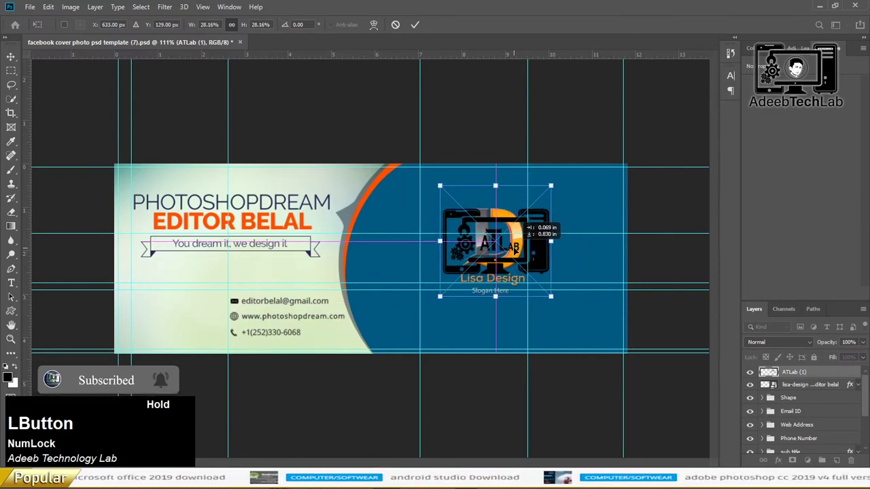
{"action": "scroll", "scroll_direction": "up", "scroll_amount": 3}
{"action": "scroll", "scroll_direction": "up", "scroll_amount": 3}
{"action": "key", "text": "Return"}
Apply the white overlay colour, then delete the old lisa-design logo layer.
{"action": "left_click", "coordinate": [841, 378]}
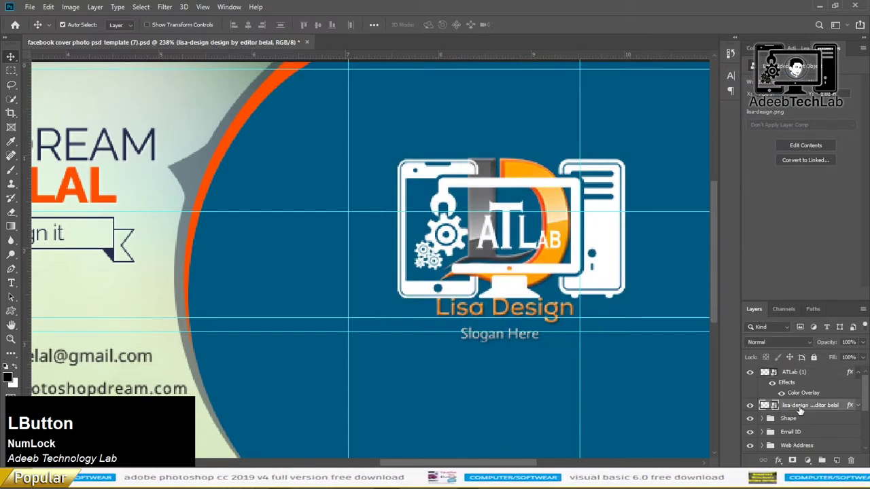
{"action": "right_click", "coordinate": [798, 415]}
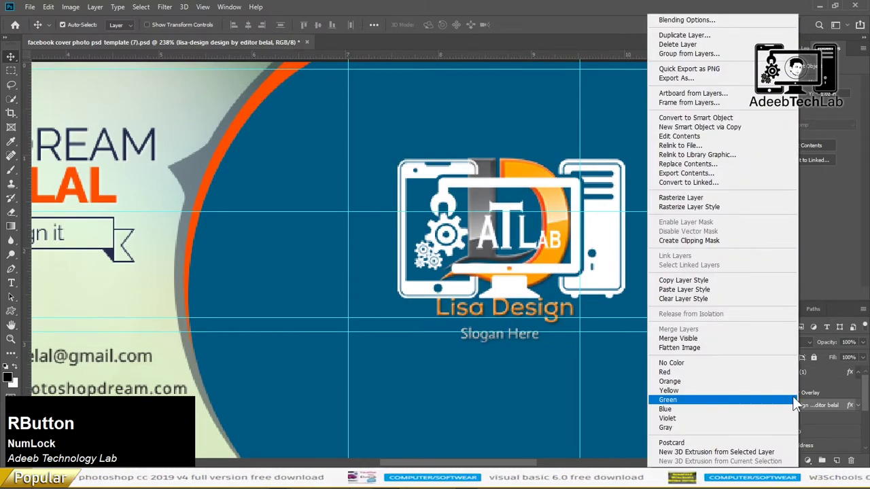
{"action": "left_click", "coordinate": [809, 409]}
{"action": "key", "text": "Delete"}
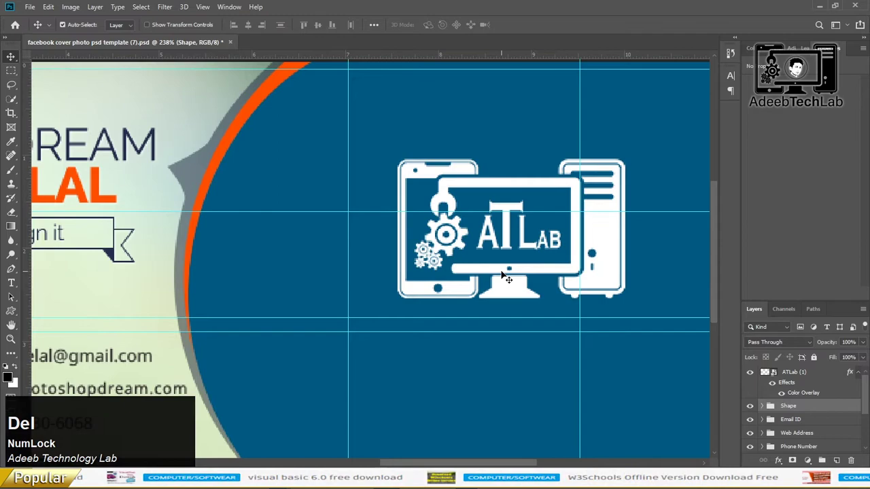
Add an AdeebTechLab caption below the logo and set its font to Acumin Variable Concept.
{"action": "left_click", "coordinate": [820, 385]}
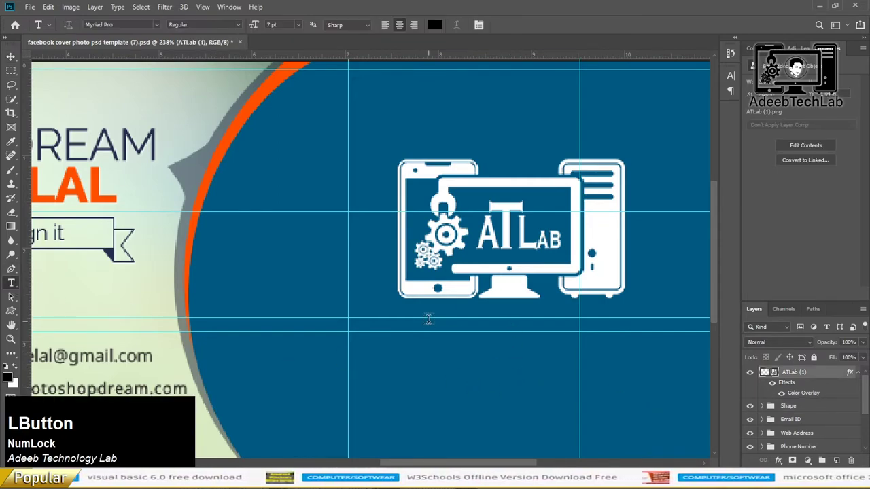
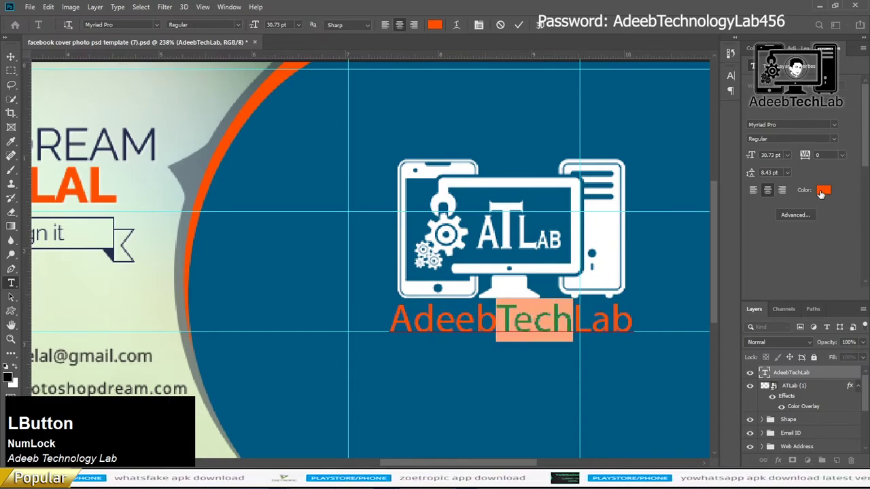
{"action": "key", "text": "ctrl+a"}
{"action": "left_click", "coordinate": [842, 131]}
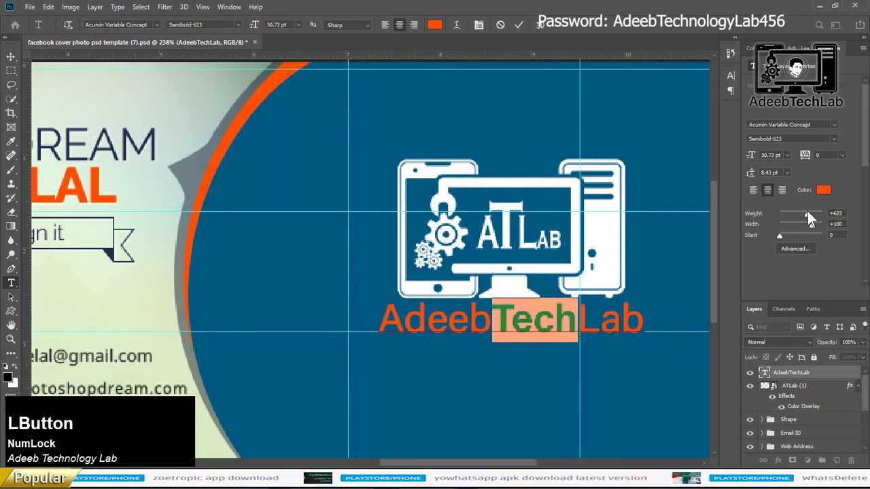
{"action": "key", "text": "ctrl+a"}
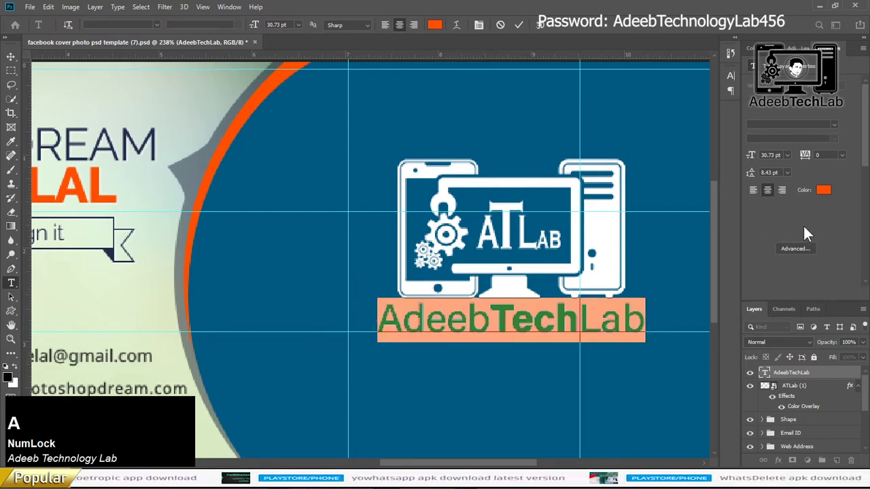
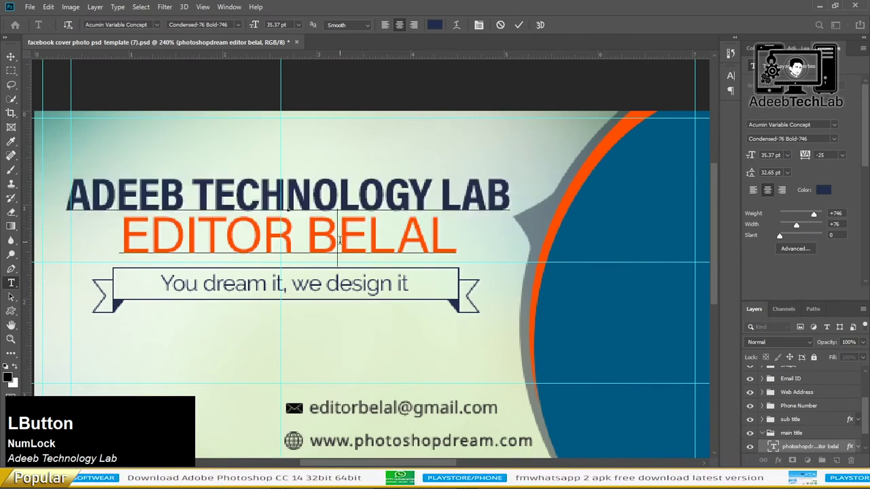
Type the name line 'my name salman adeeb' in the orange subtitle.
{"action": "type", "text": "my"}
{"action": "key", "text": "space"}
{"action": "type", "text": "nam"}
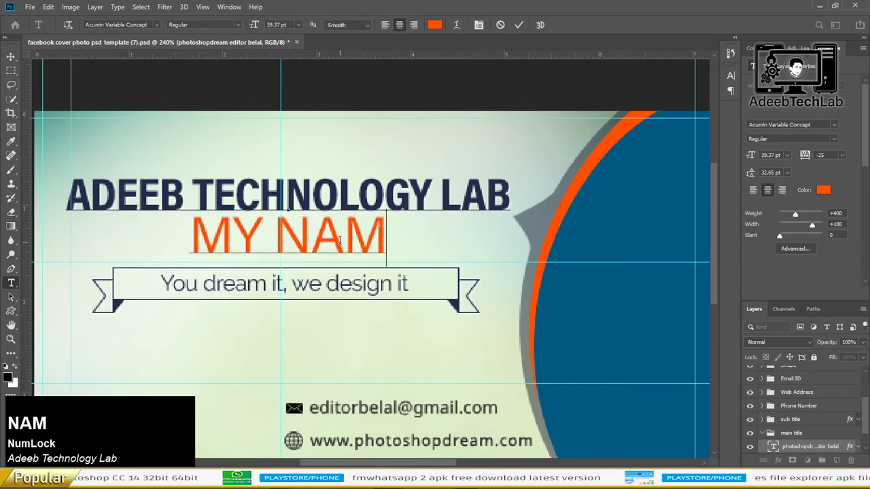
{"action": "type", "text": "e"}
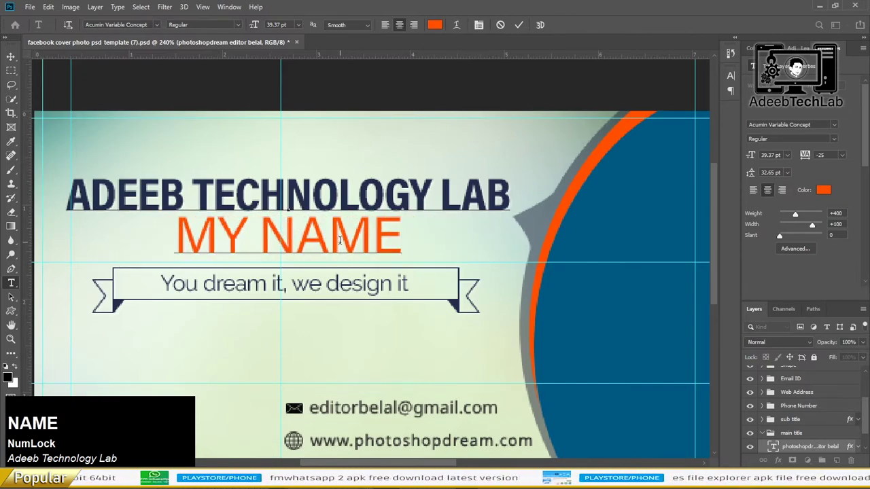
{"action": "key", "text": "space"}
{"action": "type", "text": "salman"}
{"action": "key", "text": "space"}
{"action": "type", "text": "adeeb"}
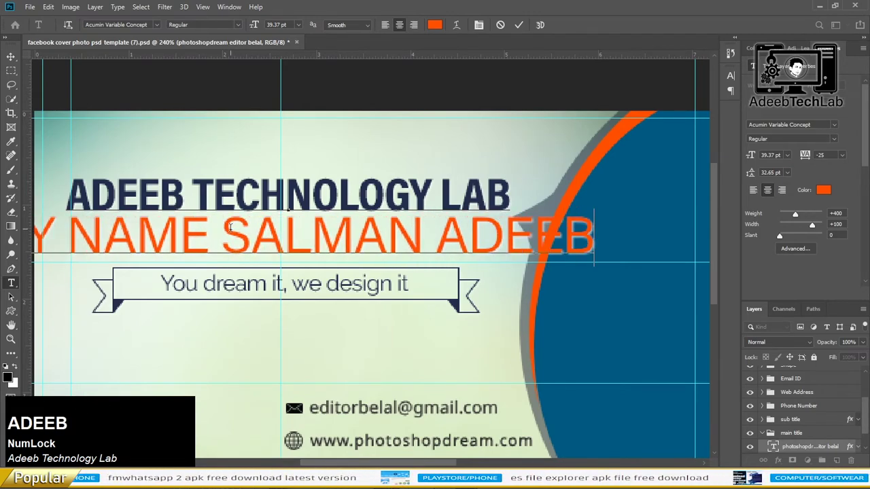
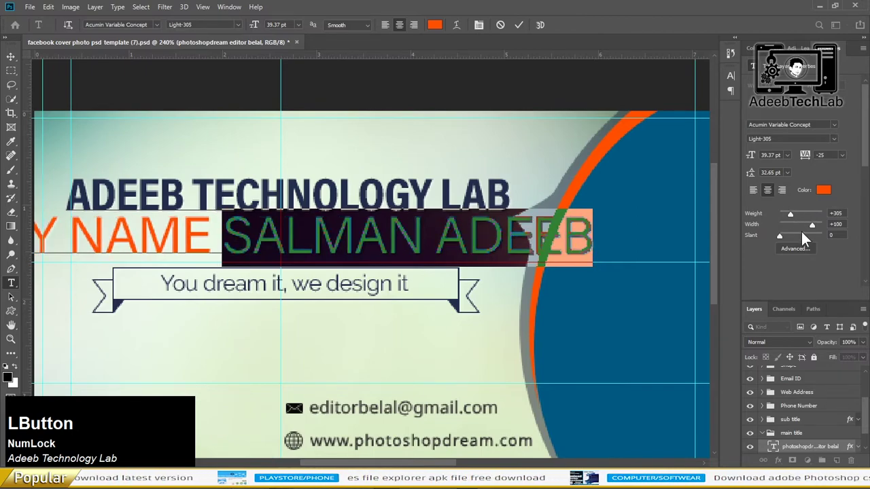
Make the MY NAME label condensed italic and shrink it to 16 pt.
{"action": "left_click", "coordinate": [802, 232]}
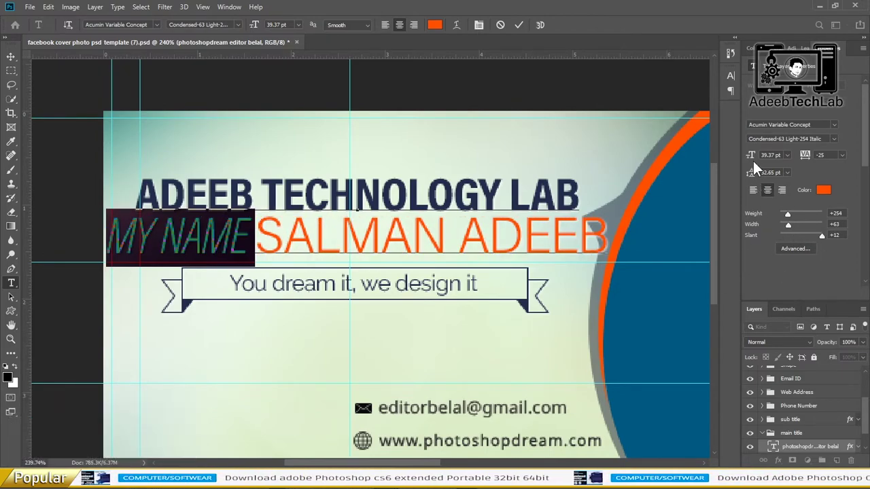
{"action": "left_click", "coordinate": [750, 165]}
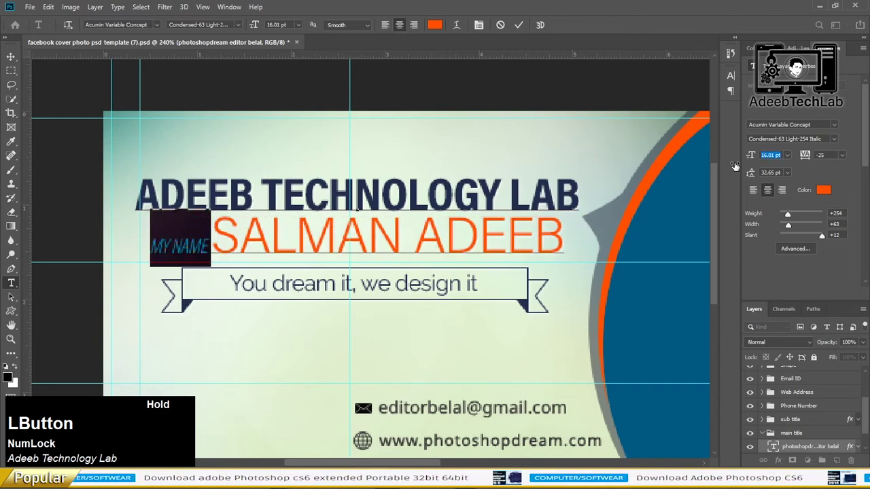
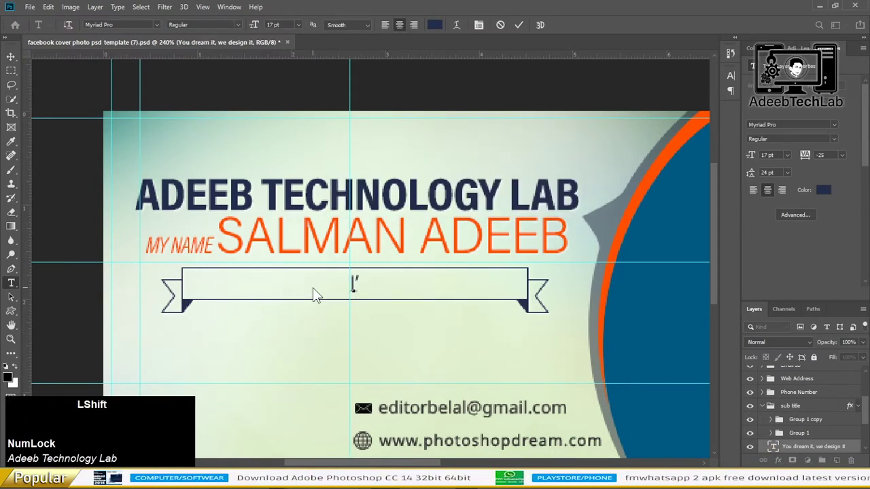
Write the ribbon tagline 'I'M A YouTuber, I Upload Tech Videos' and commit it as a text layer.
{"action": "key", "text": "m"}
{"action": "key", "text": "space"}
{"action": "key", "text": "a"}
{"action": "key", "text": "space"}
{"action": "type", "text": "youtuber"}
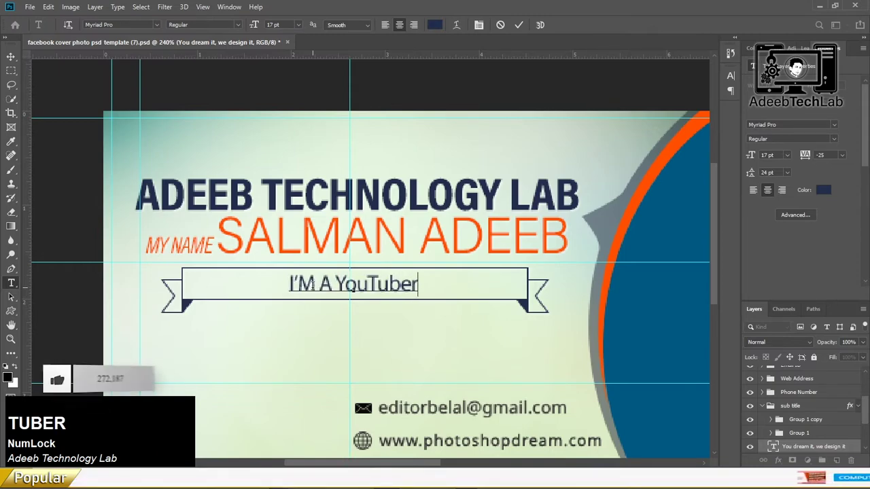
{"action": "key", "text": "space"}
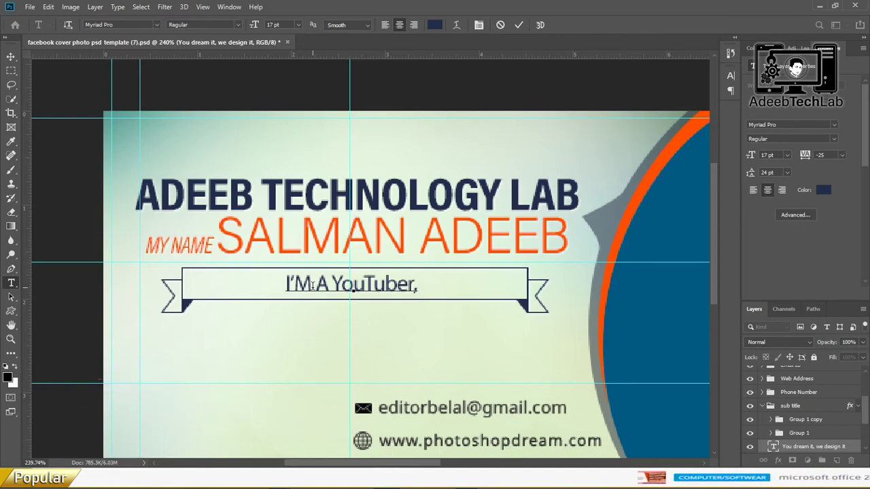
{"action": "key", "text": "shift+Num_Lock"}
{"action": "key", "text": "space"}
{"action": "type", "text": "up"}
{"action": "type", "text": "load"}
{"action": "key", "text": "space"}
{"action": "type", "text": "tech"}
{"action": "key", "text": "space"}
{"action": "type", "text": "videos"}
{"action": "left_click", "coordinate": [425, 342]}
{"action": "scroll", "scroll_direction": "down", "scroll_amount": 3}
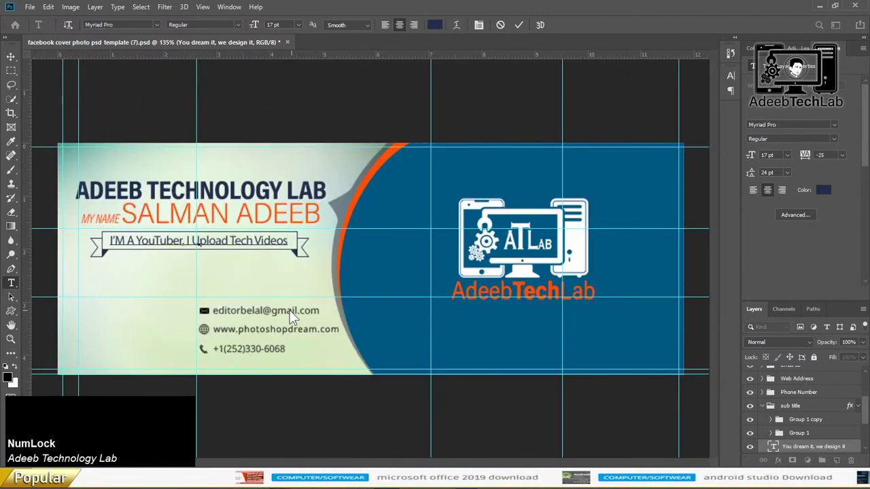
{"action": "left_click", "coordinate": [262, 271]}
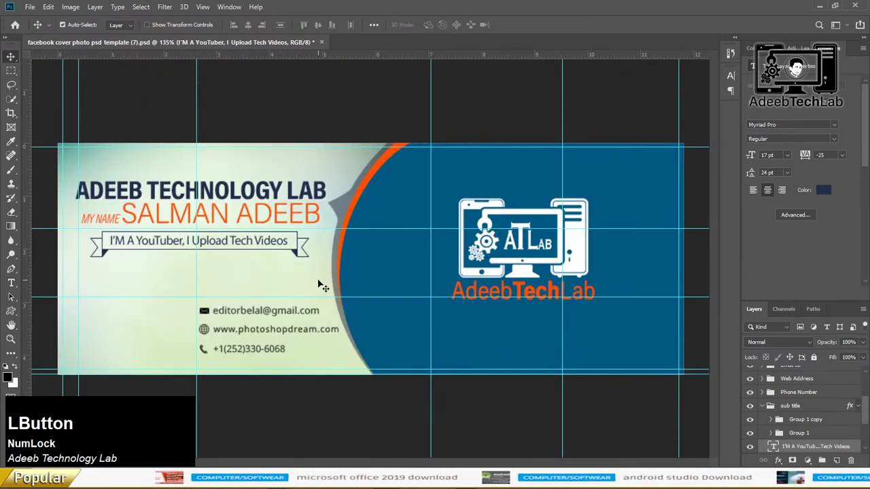
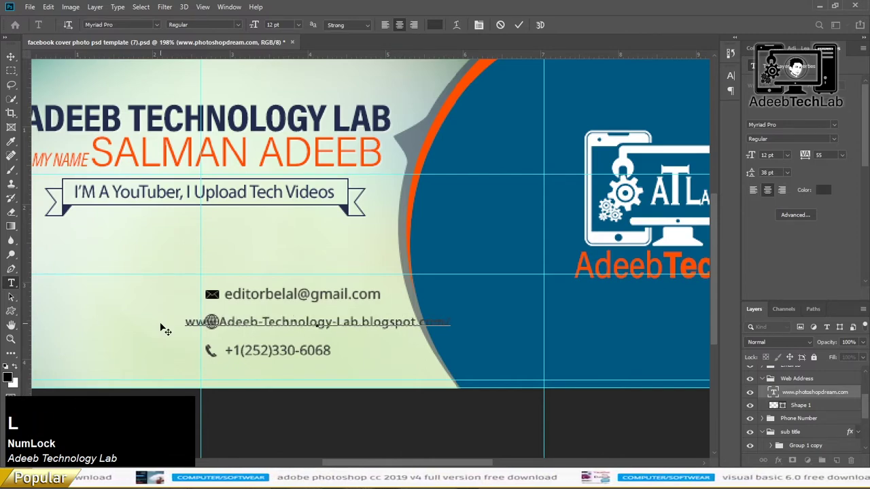
{"action": "key", "text": "l"}
{"action": "key", "text": "Right"}
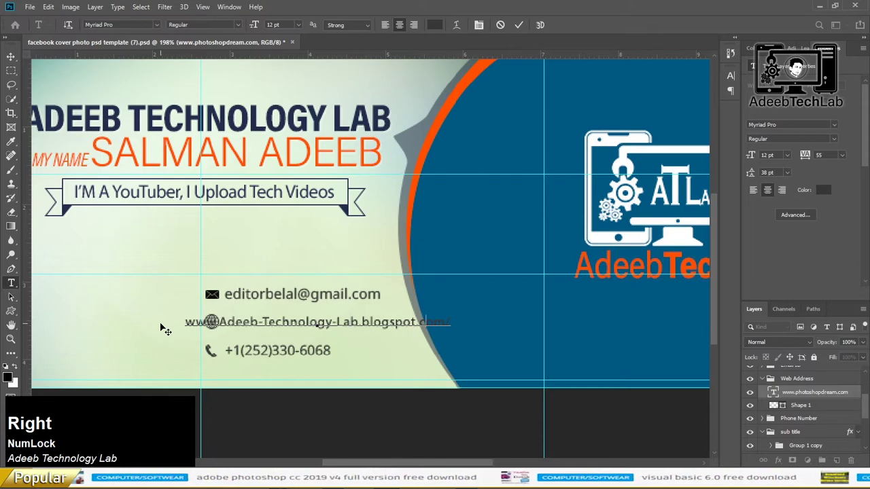
{"action": "key", "text": "BackSpace"}
{"action": "key", "text": "a"}
{"action": "key", "text": "BackSpace"}
{"action": "key", "text": "ctrl+a"}
{"action": "left_click", "coordinate": [842, 128]}
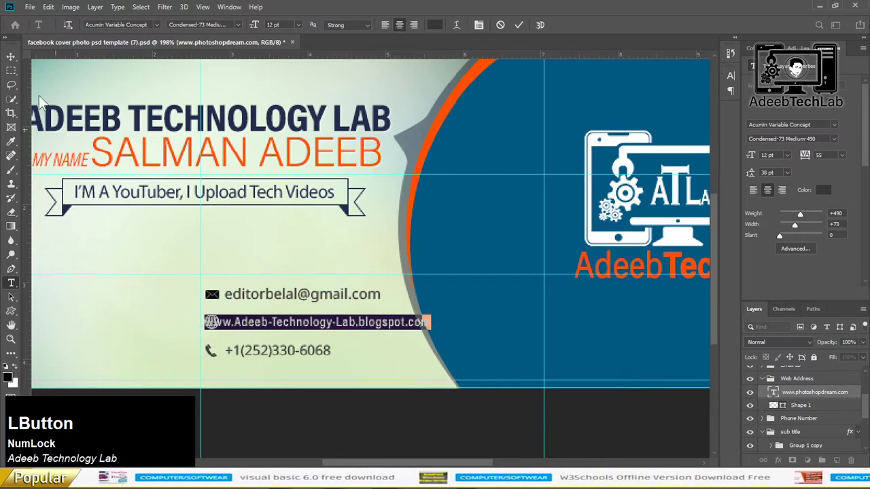
{"action": "key", "text": "Left"}
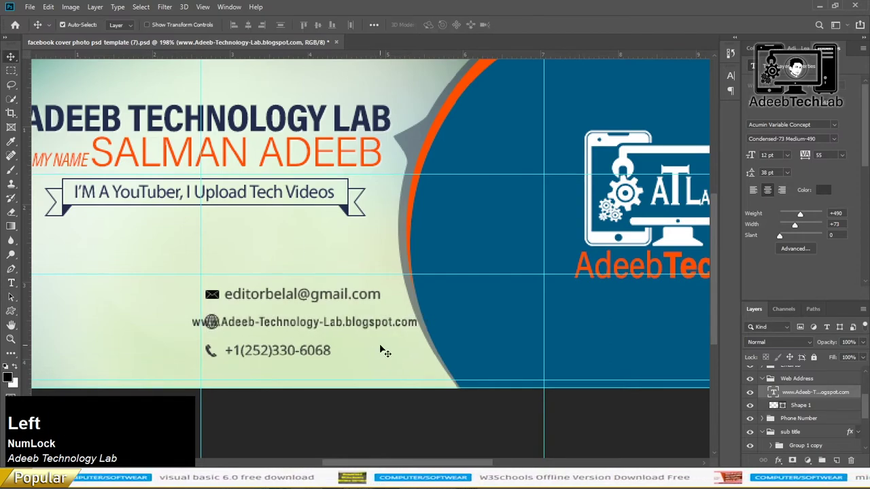
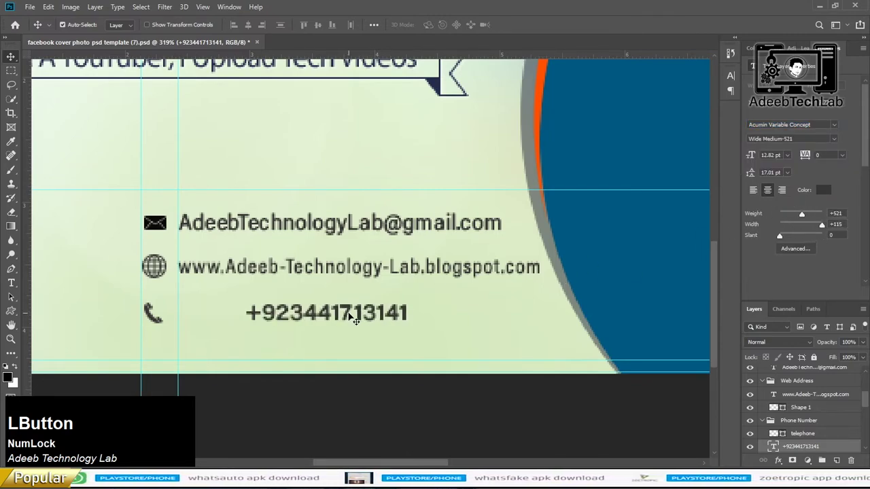
{"action": "left_click", "coordinate": [798, 222]}
{"action": "scroll", "scroll_direction": "down", "scroll_amount": 3}
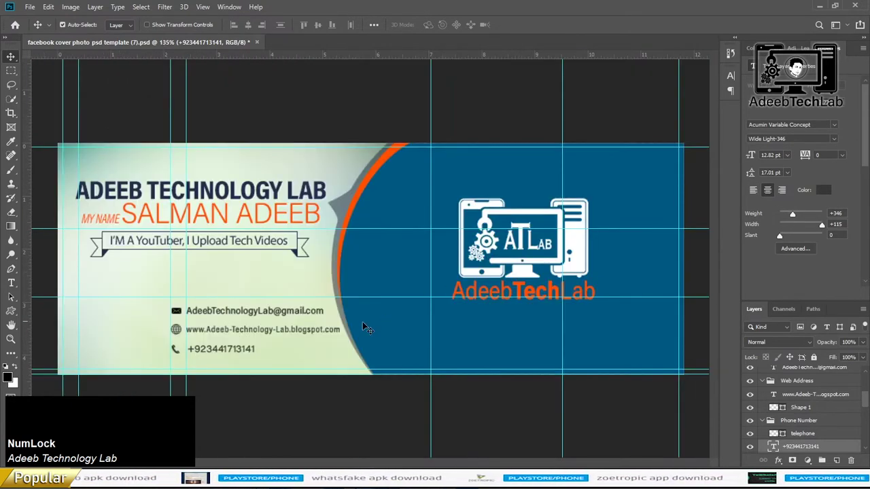
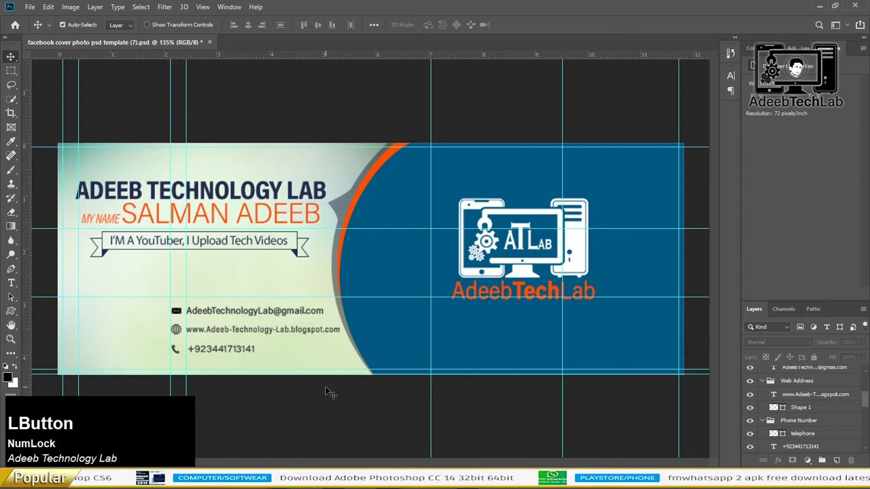
Deselect the layer and begin saving the finished cover via the File menu.
{"action": "key", "text": "ctrl+Num_Lock"}
{"action": "key", "text": "s"}
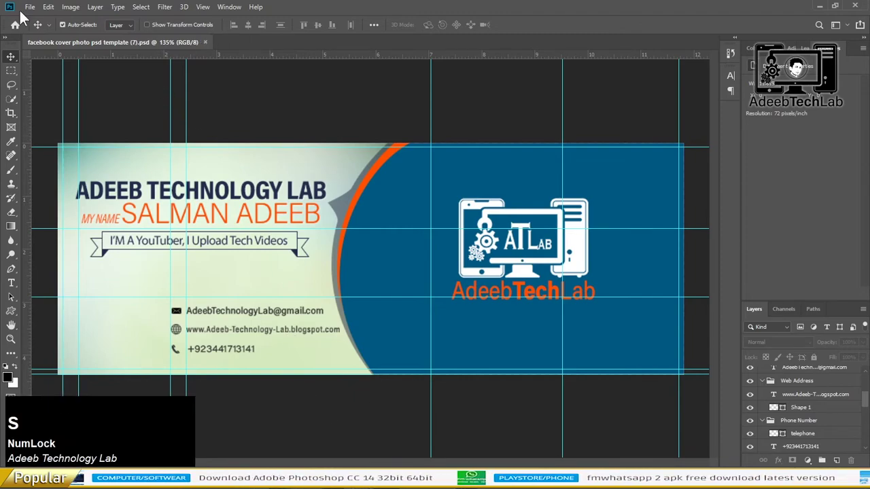
{"action": "left_click", "coordinate": [32, 15]}
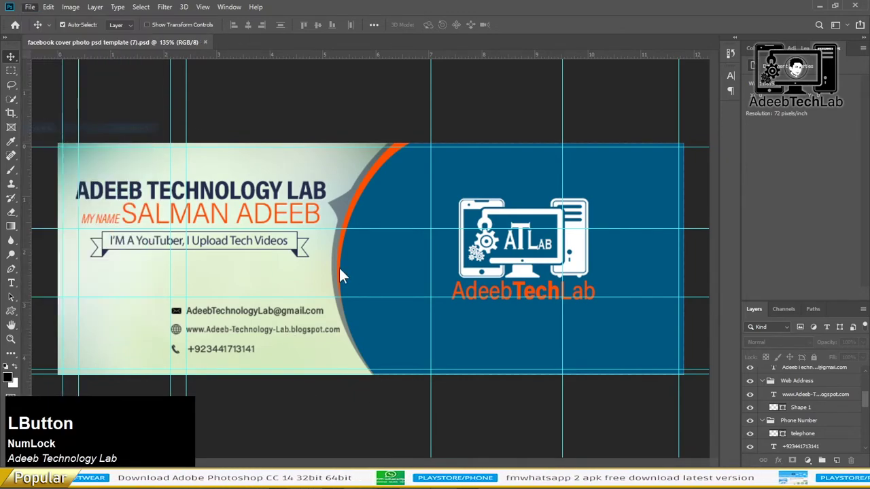